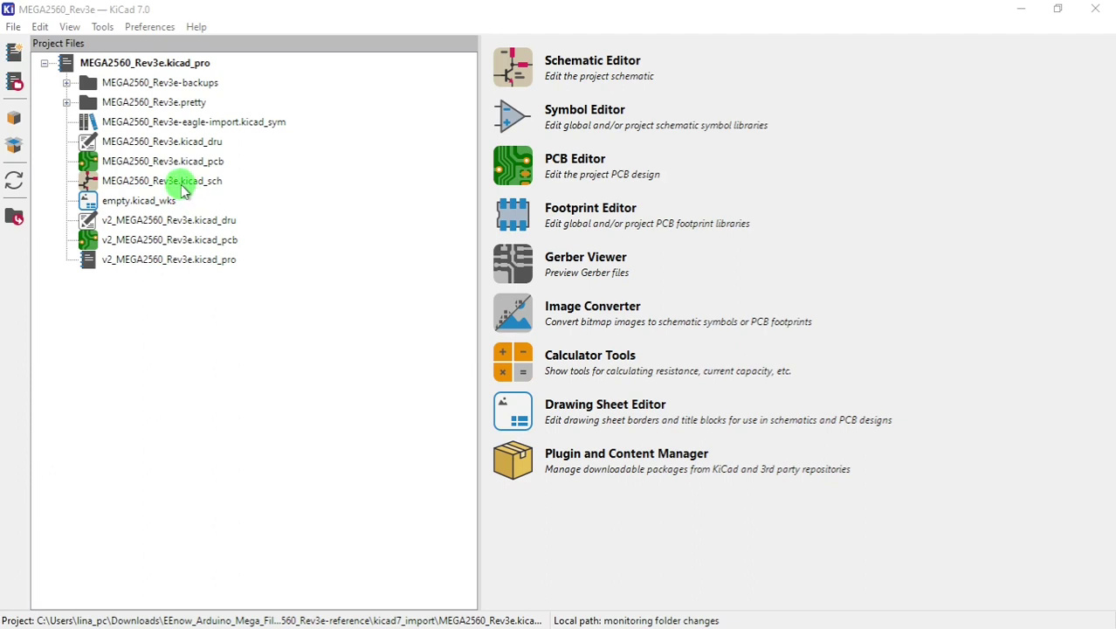
Open MEGA2560_Rev3e.kicad_sch and enter the MEGA2560_Rev3e_1 sheet with the main processor circuit.
{"action": "double_click", "coordinate": [187, 188]}
{"action": "left_click", "coordinate": [187, 188]}
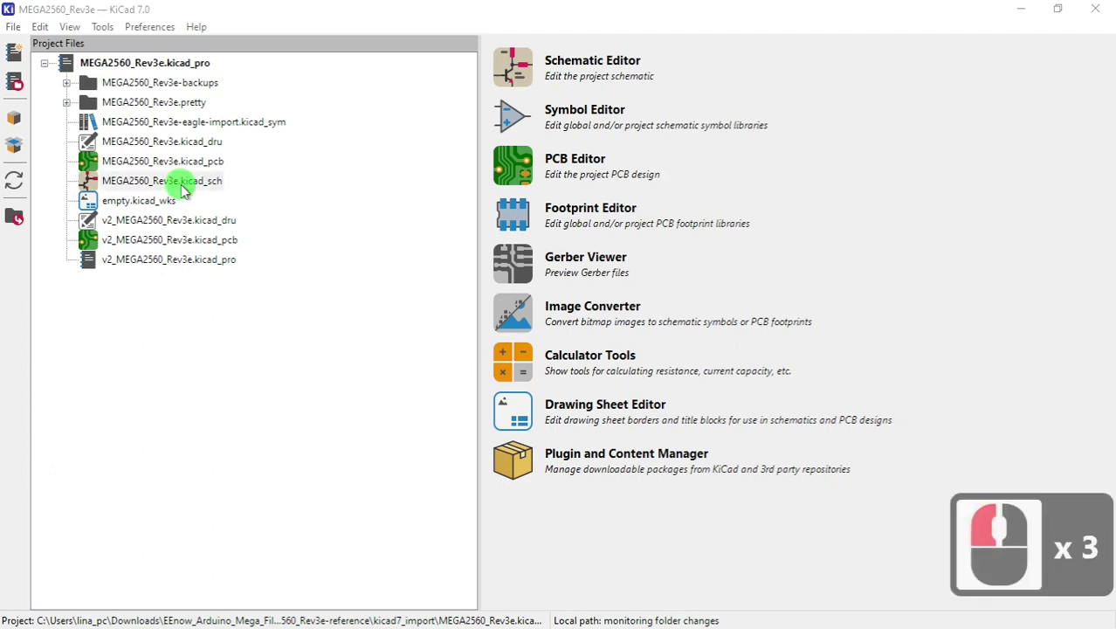
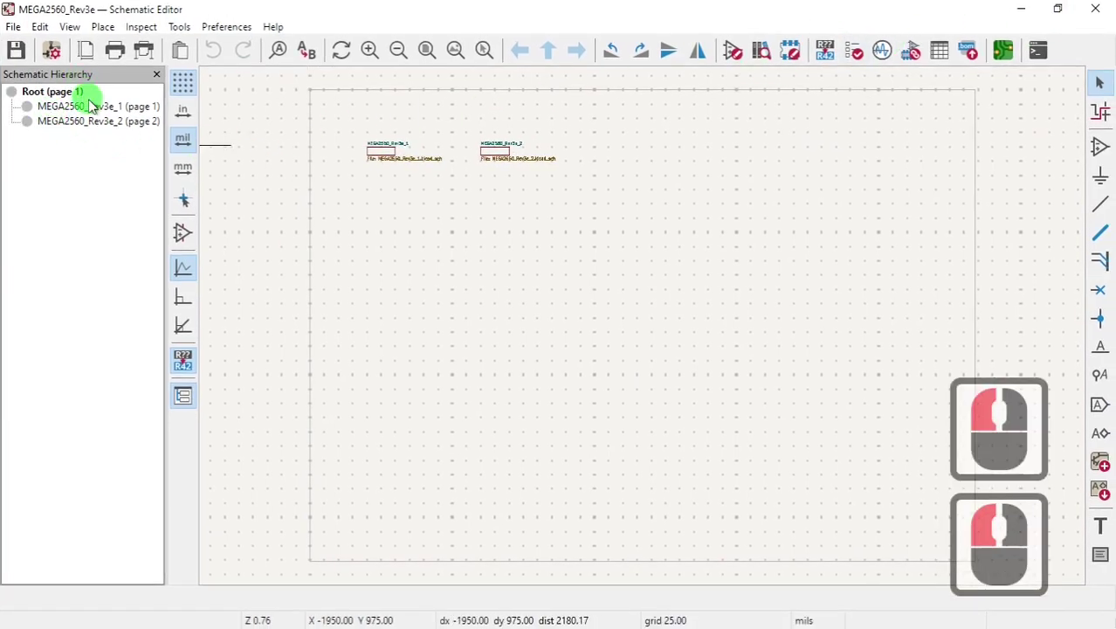
{"action": "double_click", "coordinate": [93, 111]}
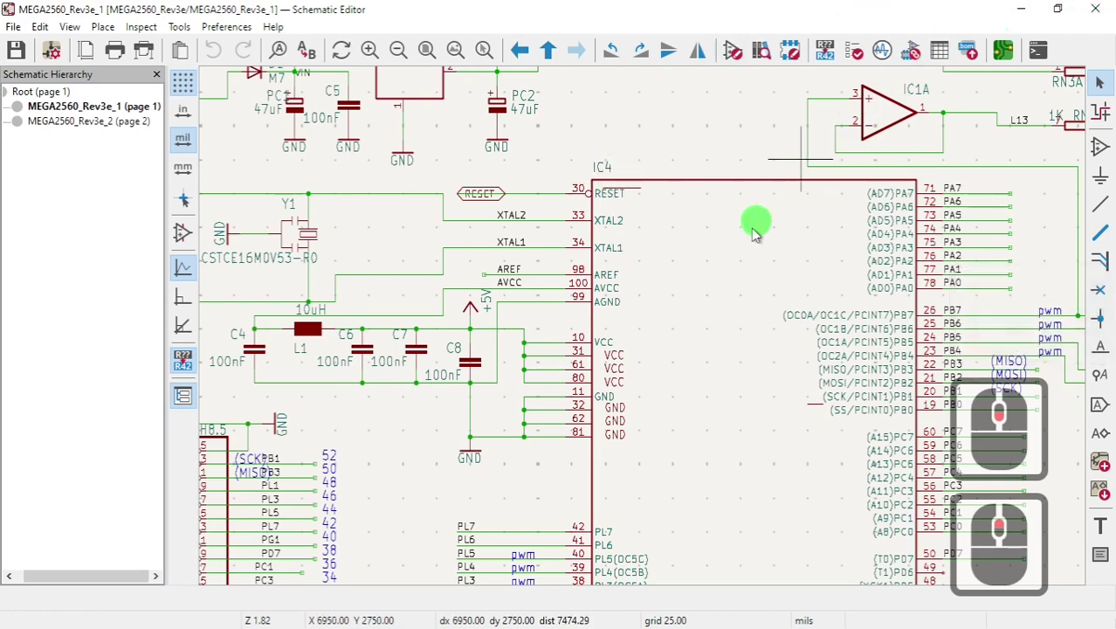
{"action": "scroll", "scroll_direction": "down", "scroll_amount": 3}
Open the MEGA2560_Rev3e_2 sheet and inspect the ATMEGA16U2-MU USB circuit around IC5 up close.
{"action": "double_click", "coordinate": [118, 123]}
{"action": "scroll", "scroll_direction": "down", "scroll_amount": 3}
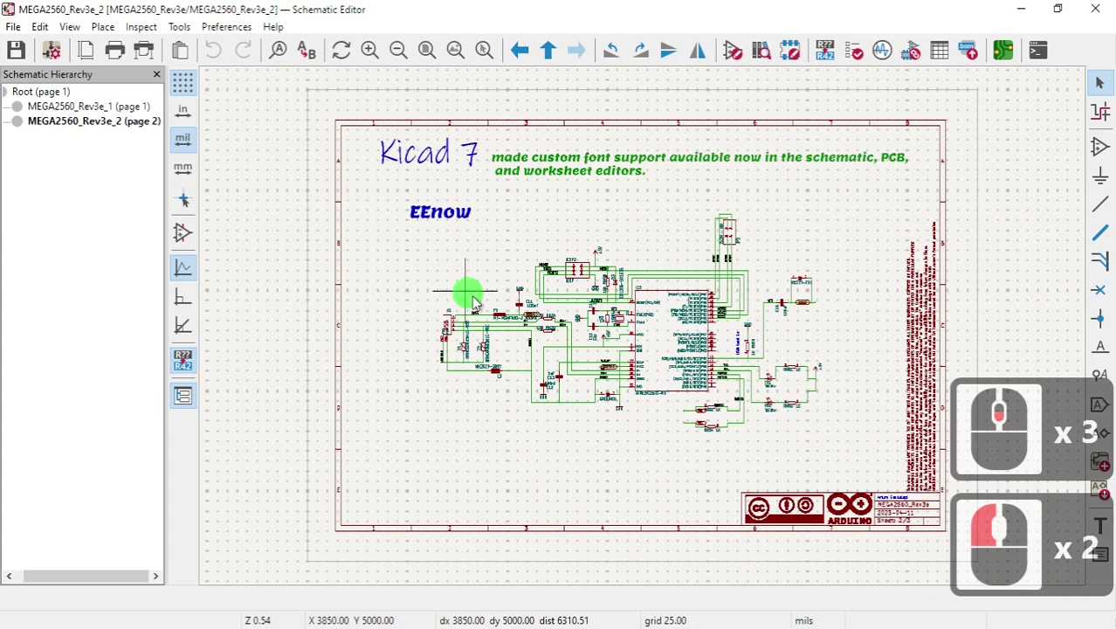
{"action": "scroll", "scroll_direction": "down", "scroll_amount": 3}
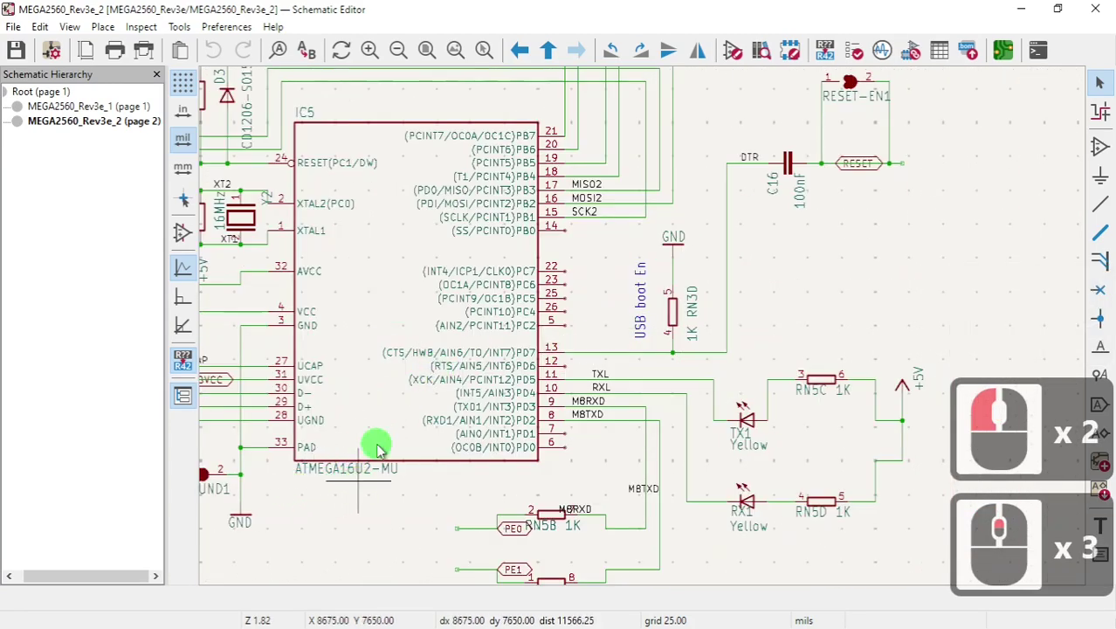
{"action": "scroll", "scroll_direction": "up", "scroll_amount": 3}
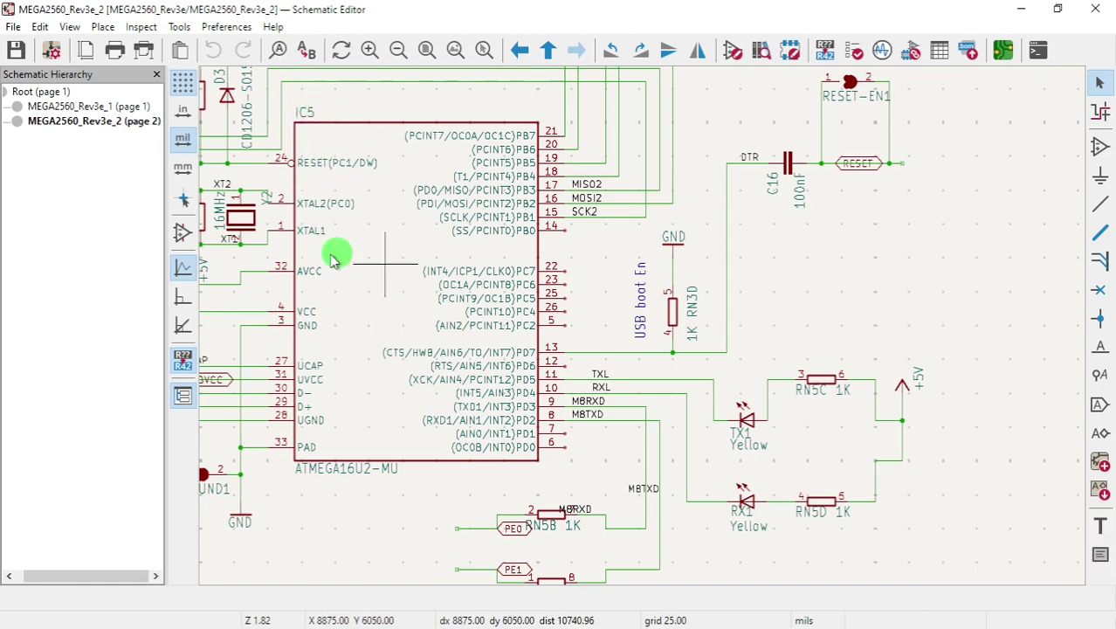
{"action": "scroll", "scroll_direction": "down", "scroll_amount": 3}
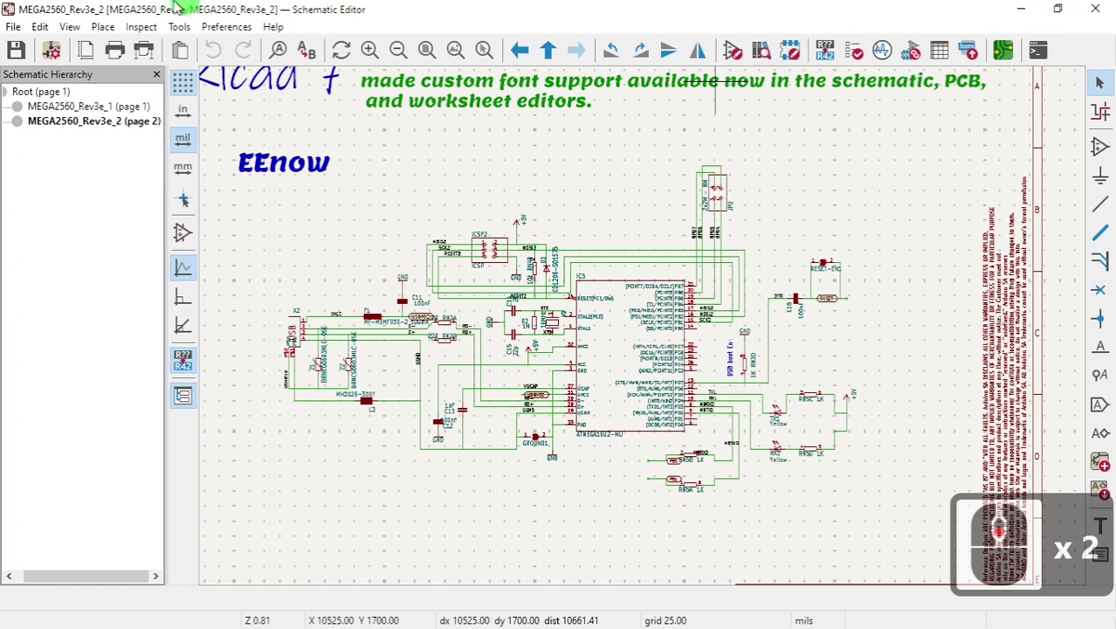
Zoom into the board area near TX0/RX0 and select the small ATMEGA16U2-MU QFN chip to read its details.
{"action": "left_click_drag", "start_coordinate": [1003, 56], "coordinate": [545, 217]}
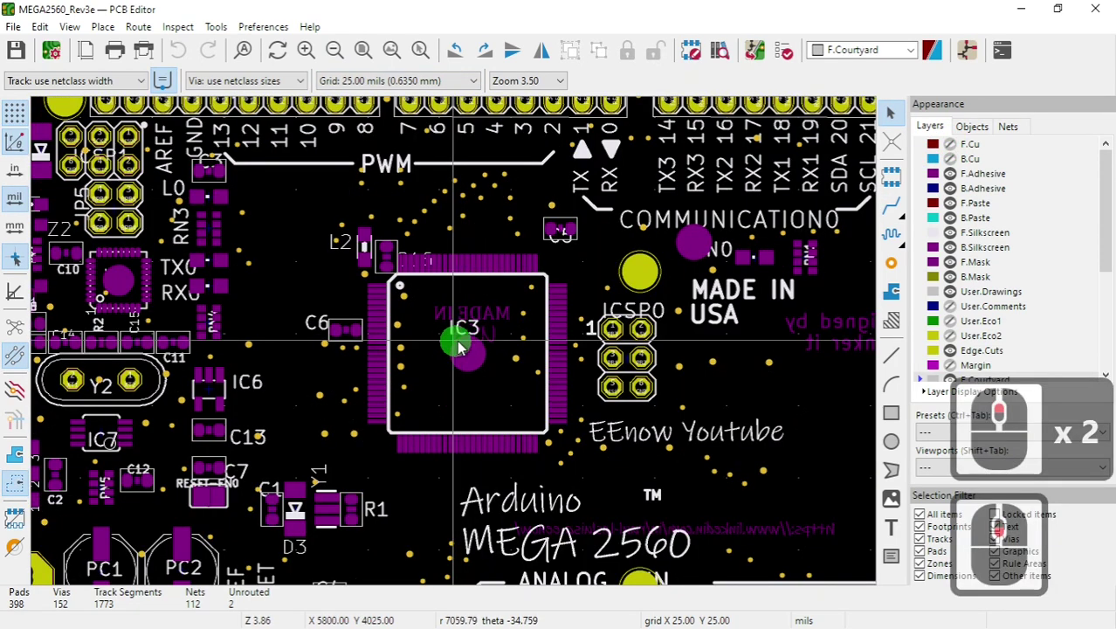
{"action": "scroll", "scroll_direction": "down", "scroll_amount": 3}
{"action": "scroll", "scroll_direction": "down", "scroll_amount": 3}
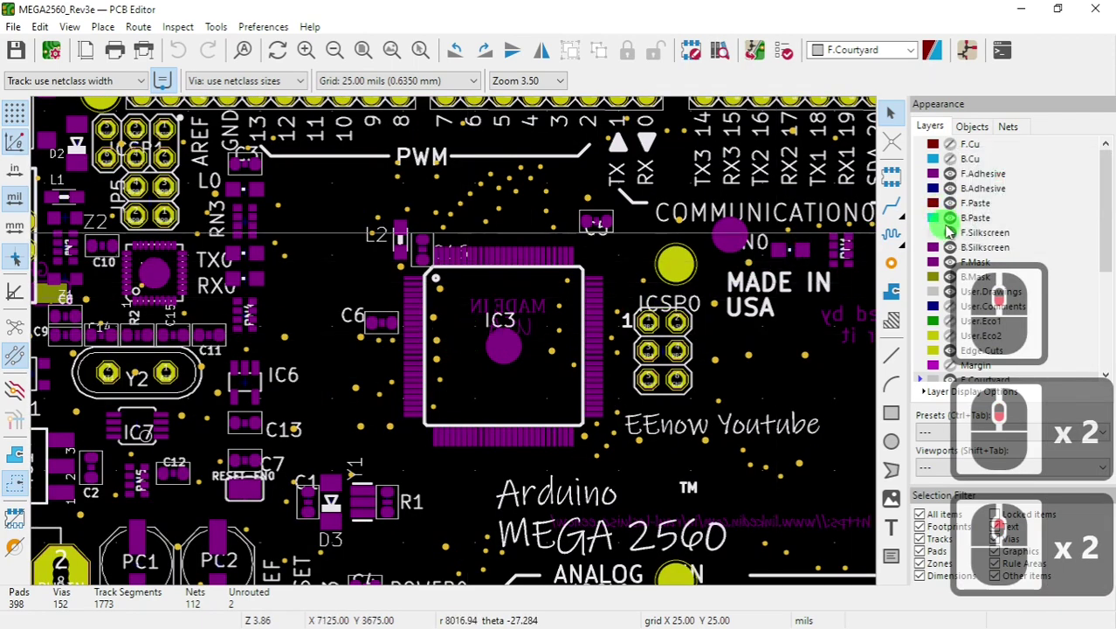
{"action": "scroll", "scroll_direction": "up", "scroll_amount": 3}
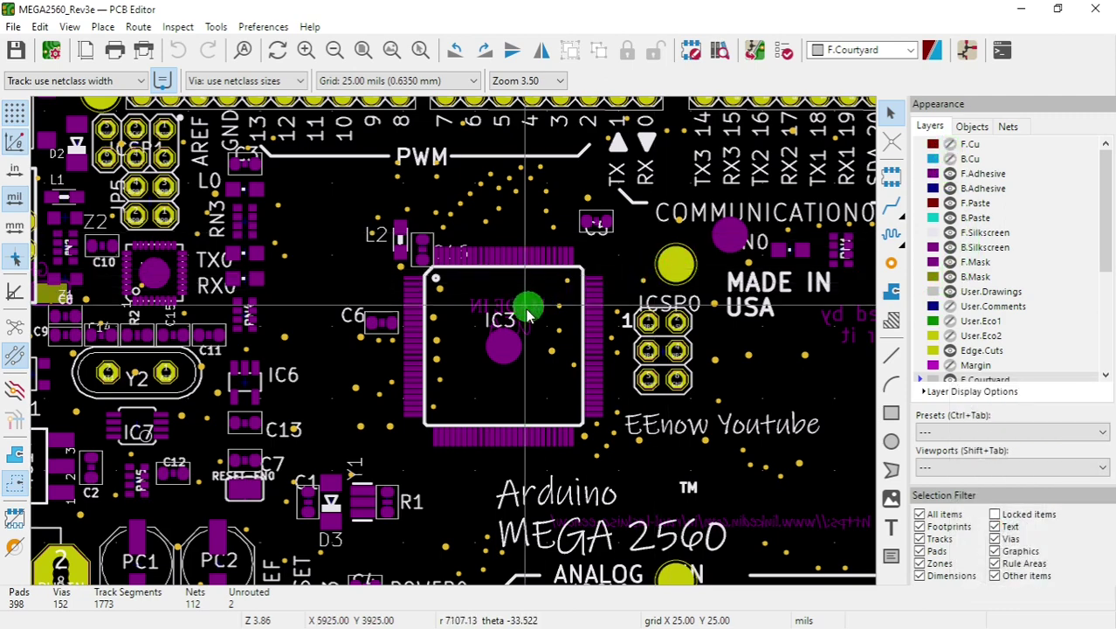
{"action": "scroll", "scroll_direction": "down", "scroll_amount": 3}
{"action": "scroll", "scroll_direction": "up", "scroll_amount": 3}
{"action": "left_click", "coordinate": [519, 407]}
{"action": "scroll", "scroll_direction": "down", "scroll_amount": 3}
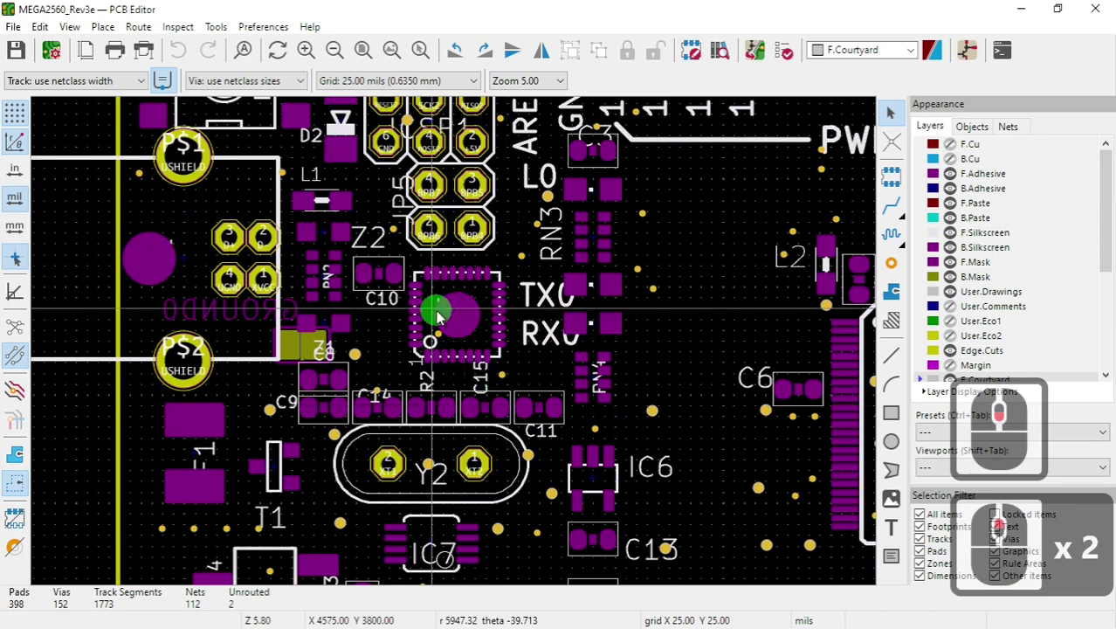
{"action": "left_click", "coordinate": [447, 302]}
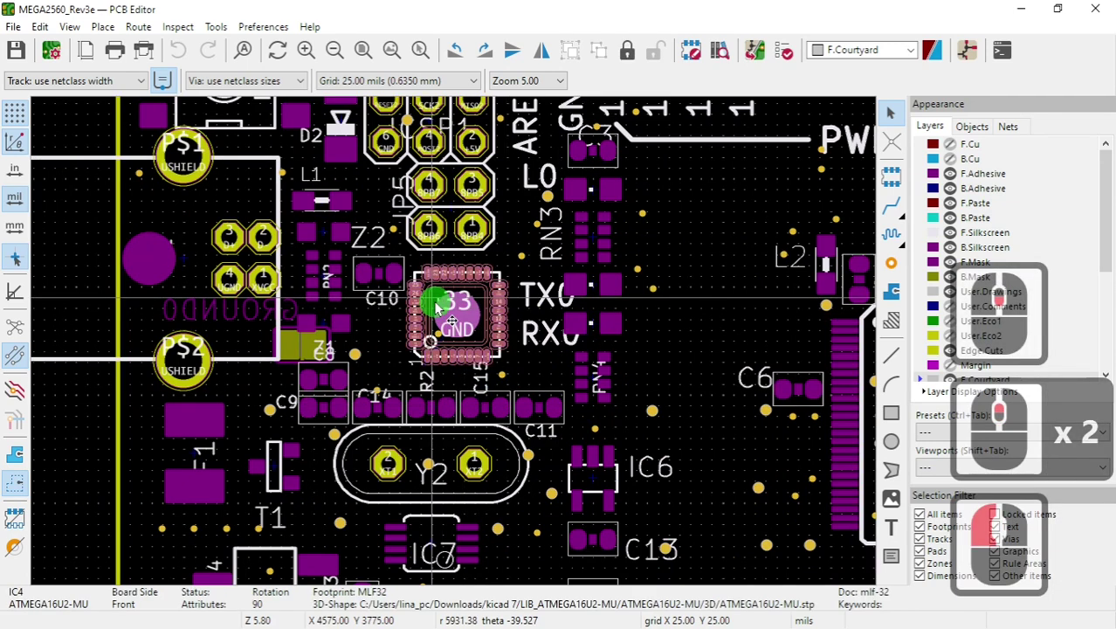
Select the chip's IC4 reference label, then view page 1 of MEGA2560_Rev3e_sch.pdf in Chrome for comparison.
{"action": "left_click", "coordinate": [440, 310]}
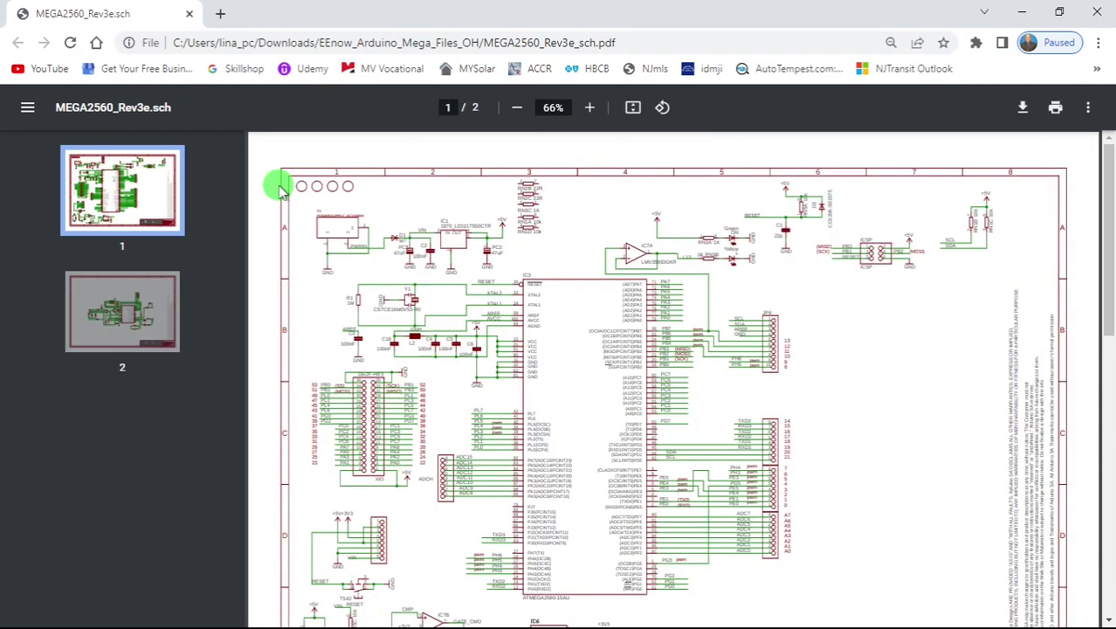
{"action": "scroll", "scroll_direction": "down", "scroll_amount": 3}
{"action": "scroll", "scroll_direction": "up", "scroll_amount": 3}
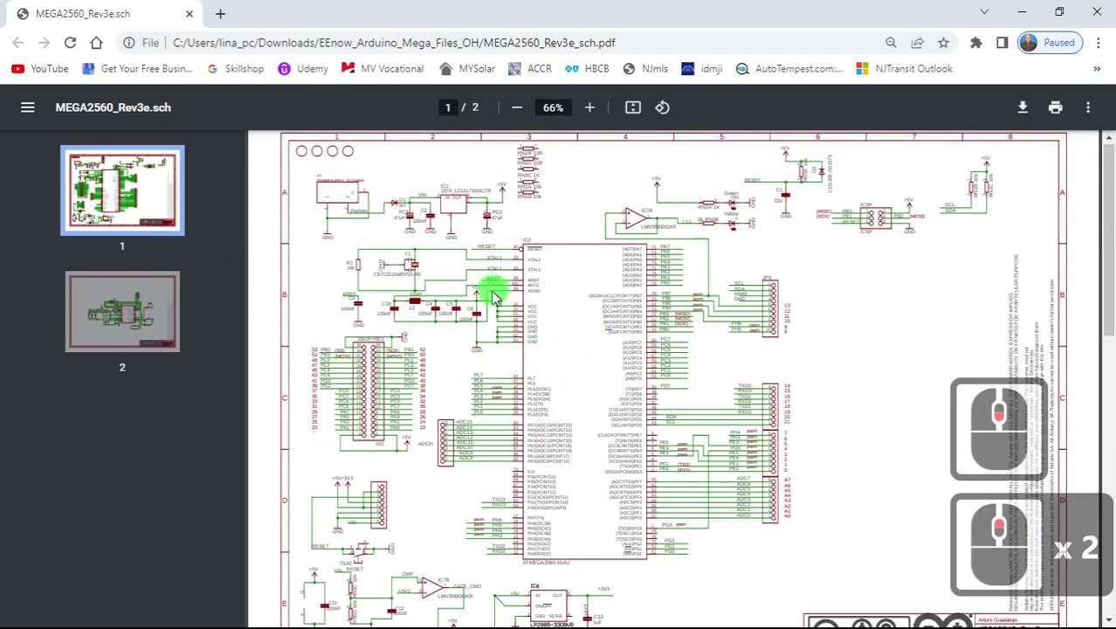